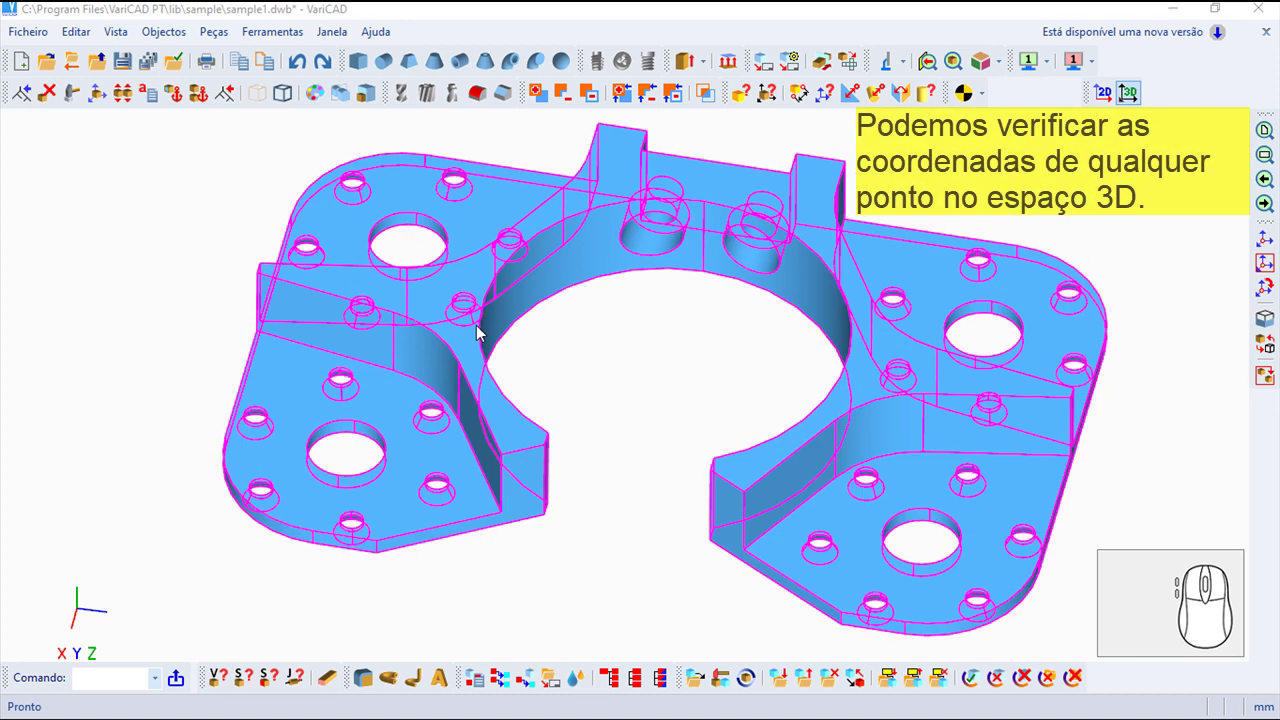
Start the Objectos > Controlar > Coordenadas 3D point-coordinates tool.
left_click(183, 34)
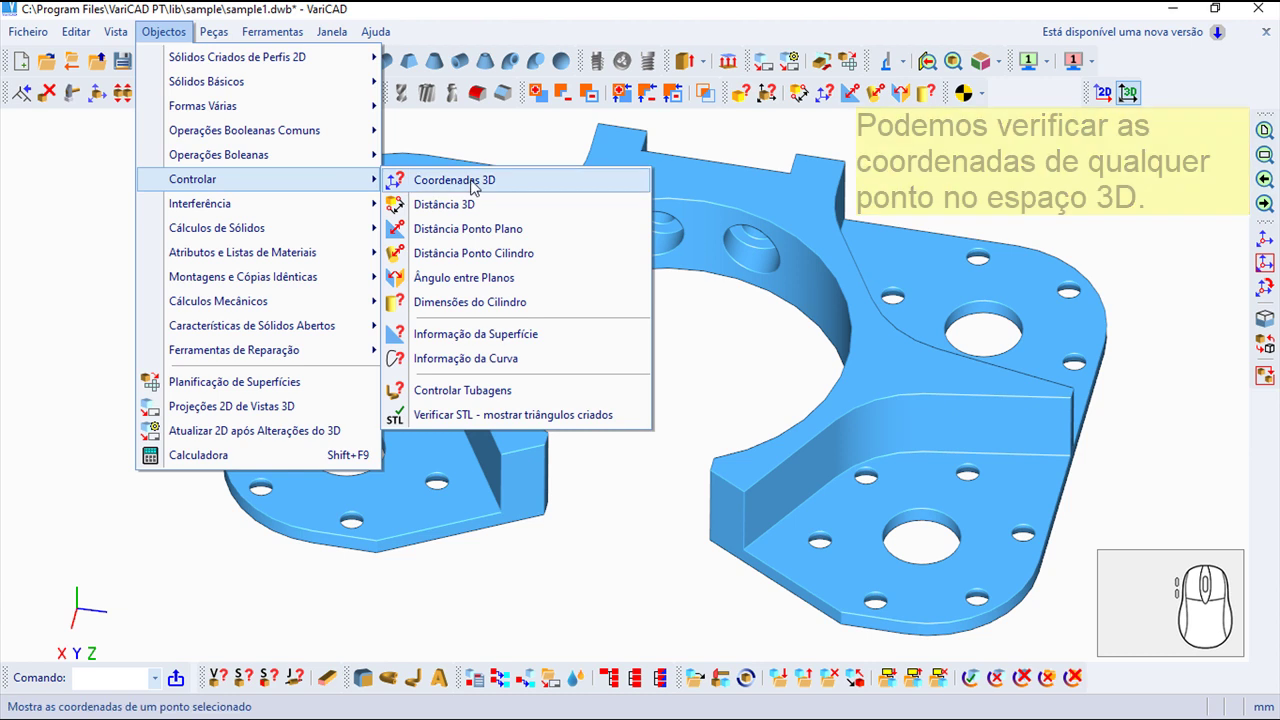
Pick the left inner notch edge point (X 84.414254, Y 51.5671, Z 17.5) and dismiss the Valores Medido(s) result.
left_click(479, 184)
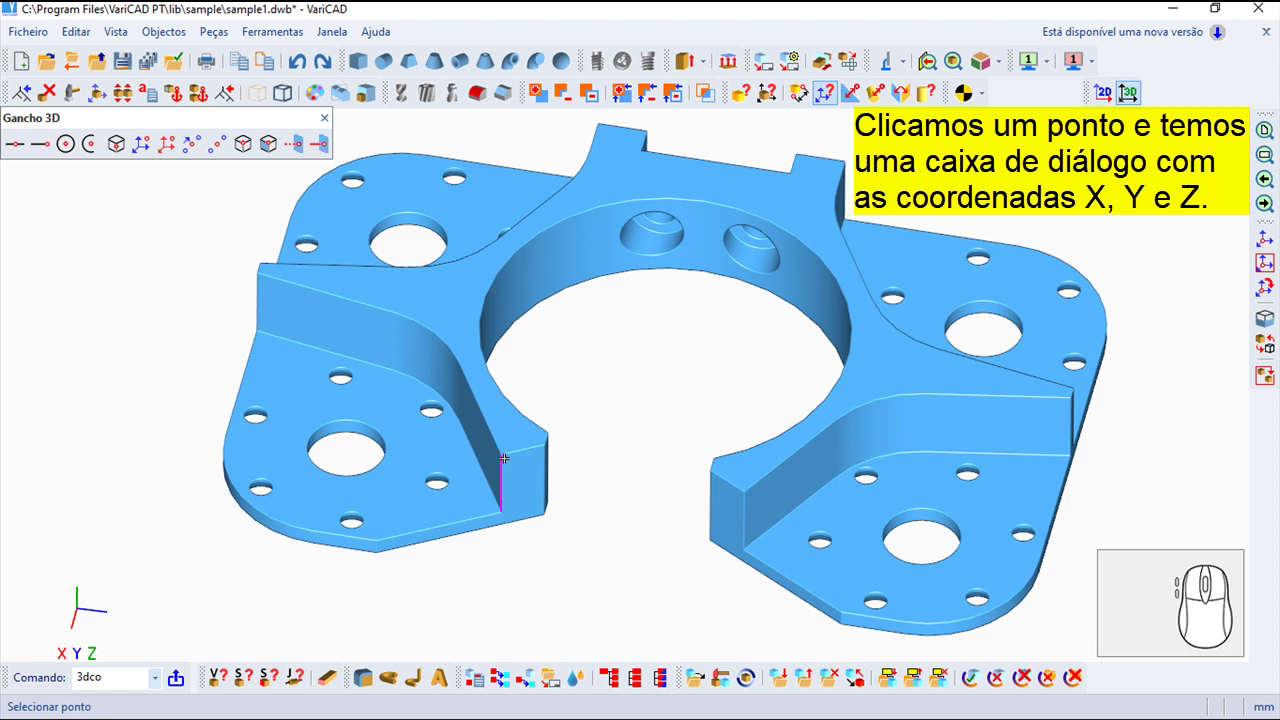
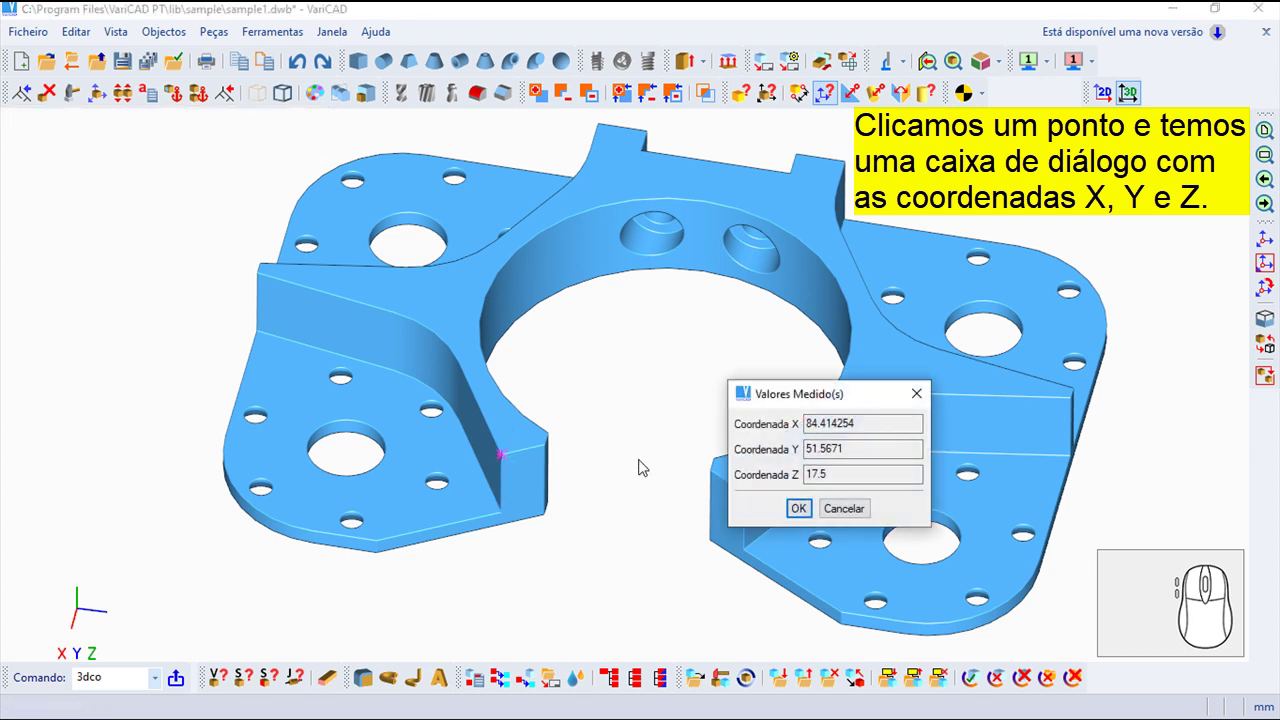
left_click(810, 510)
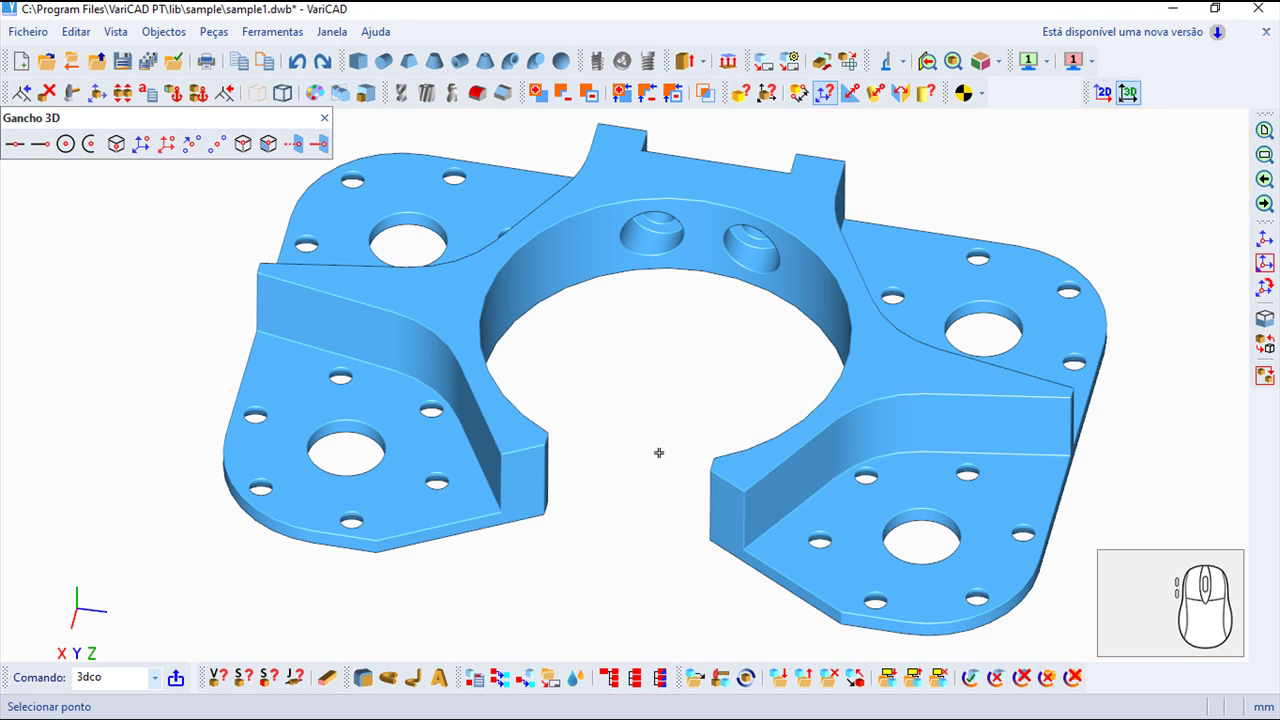